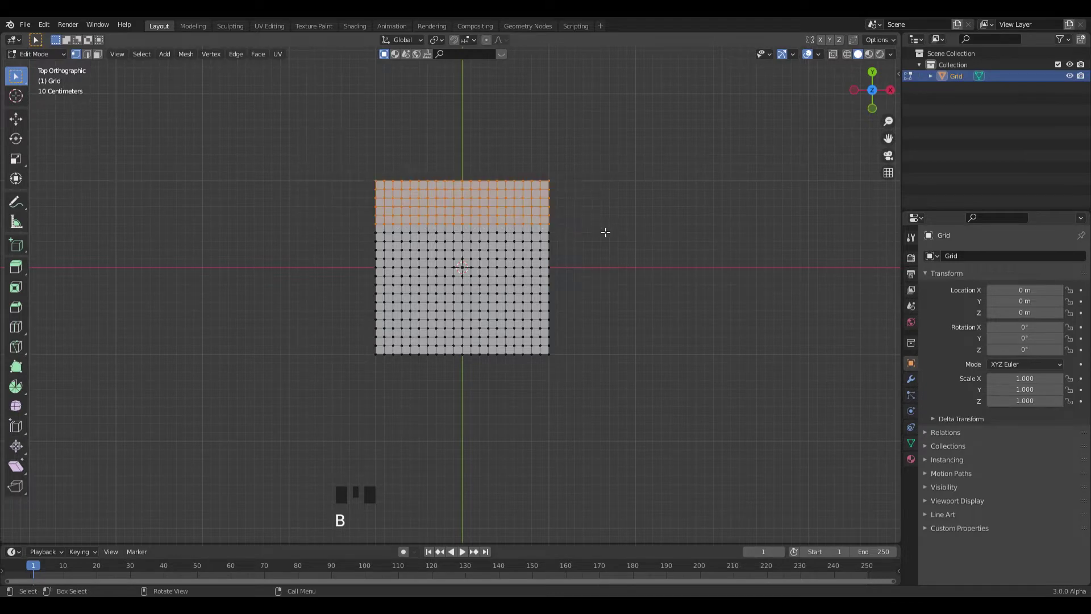
Delete the top and bottom vertex rows of the grid and rotate it 90° upright.
key("Delete")
key("b")
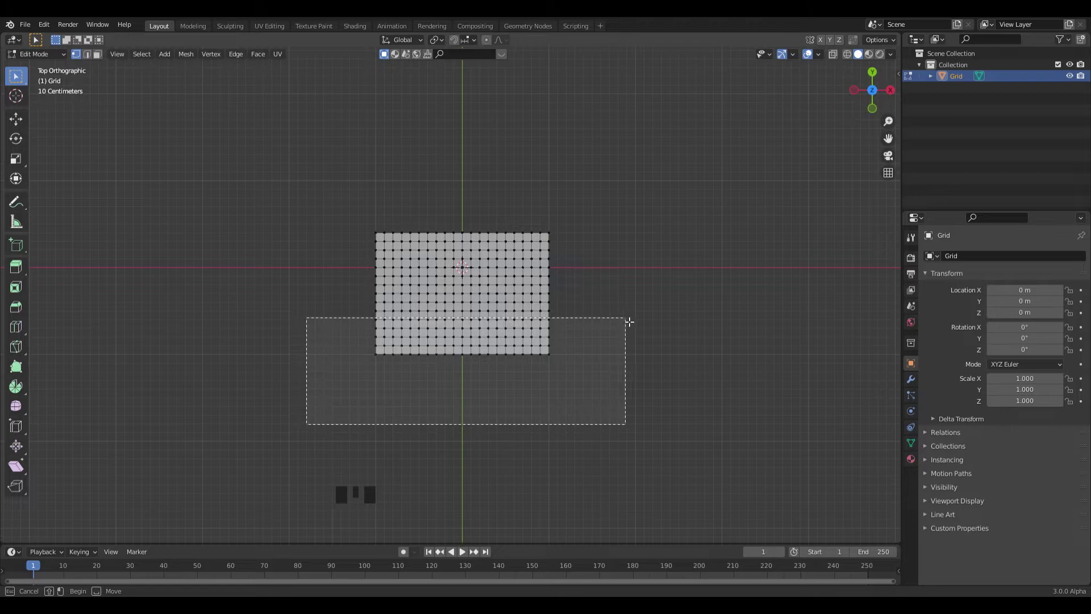
key("Delete")
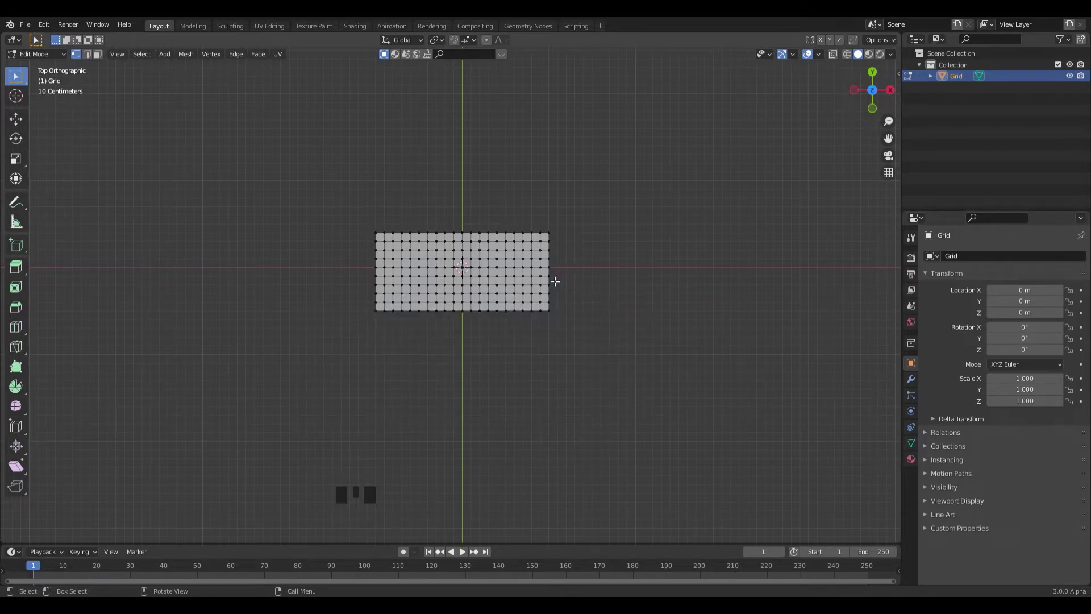
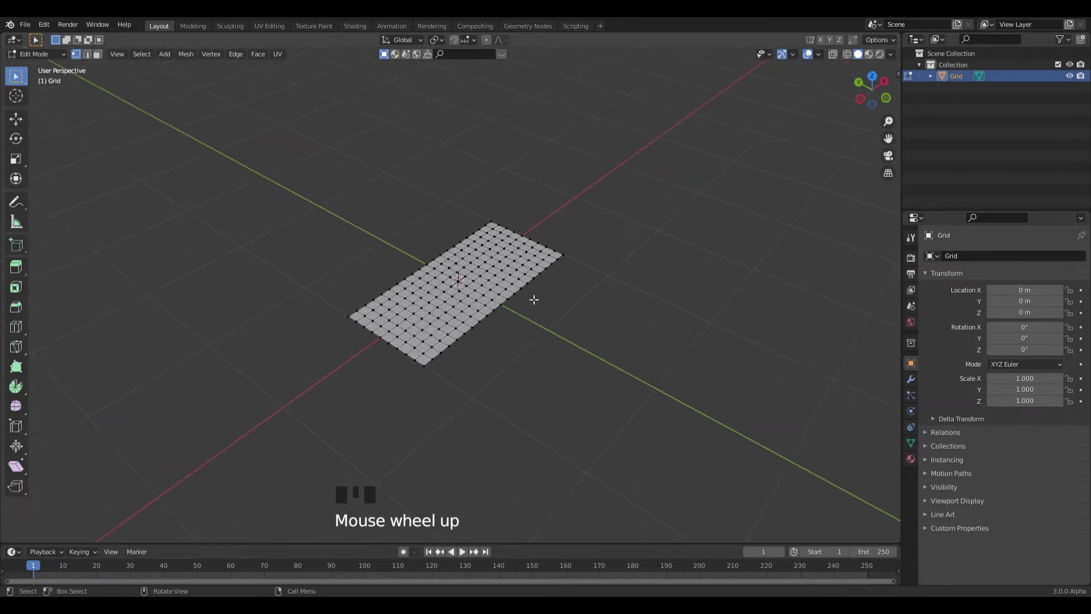
key("a")
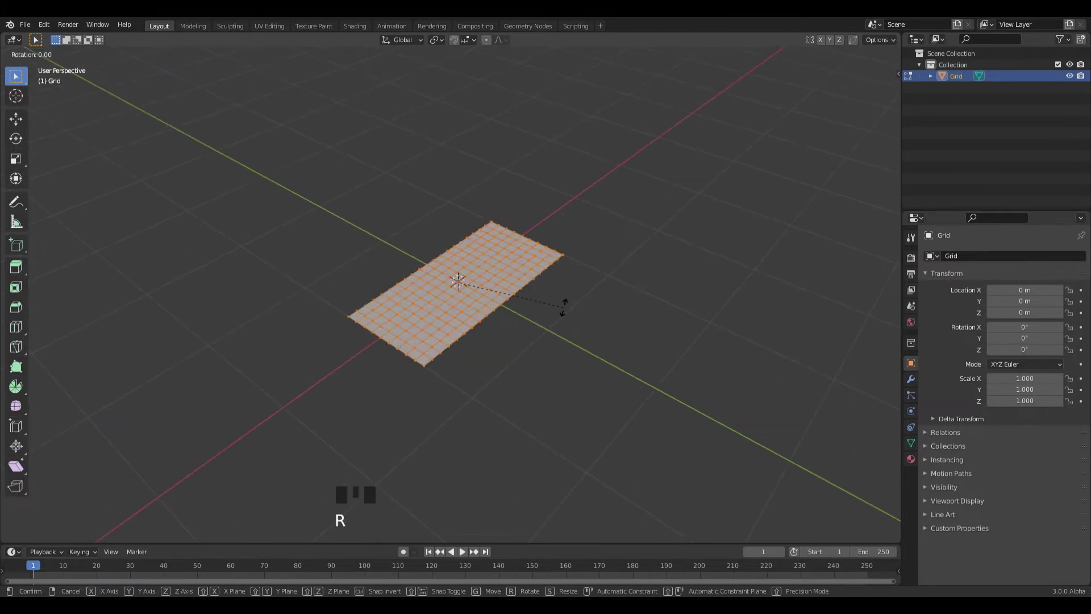
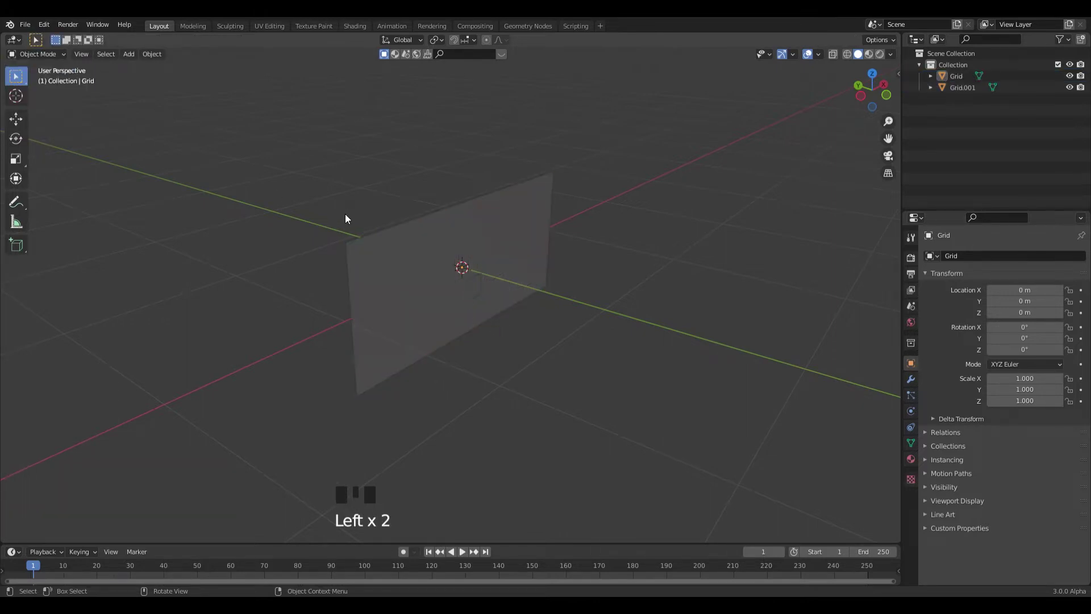
Select Grid.001 and set its origin to its geometry.
left_click(480, 291)
left_click_drag(161, 57, 308, 96)
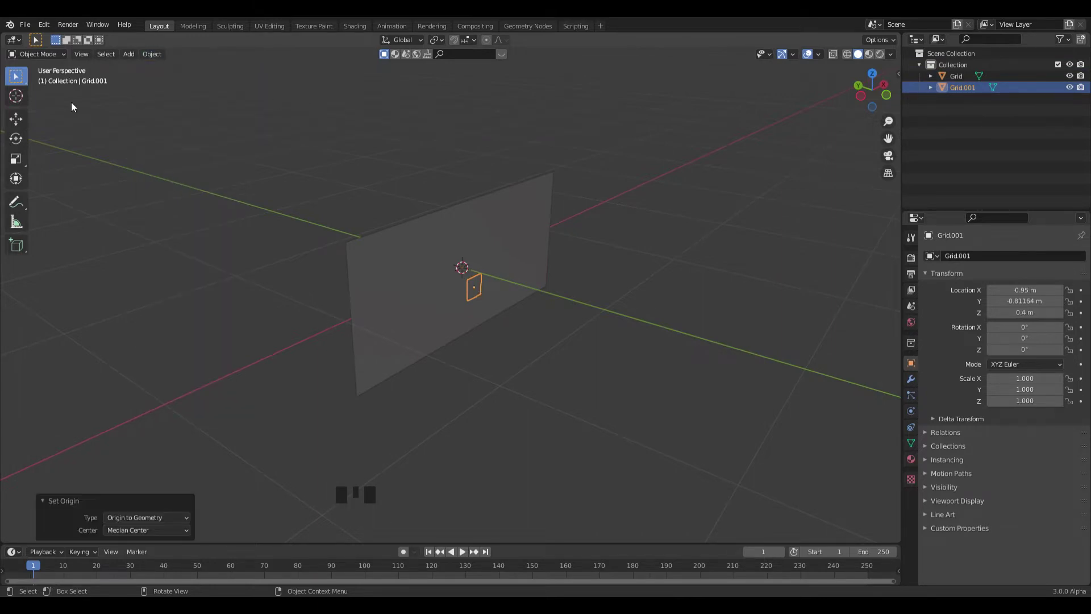
left_click(22, 118)
middle_click(576, 314)
scroll("up", 3)
left_click_drag(465, 257, 457, 271)
scroll("up", 3)
left_click_drag(471, 280, 466, 240)
Extrude the Grid.001 face slightly for thickness, then select the main Grid.
key("Tab")
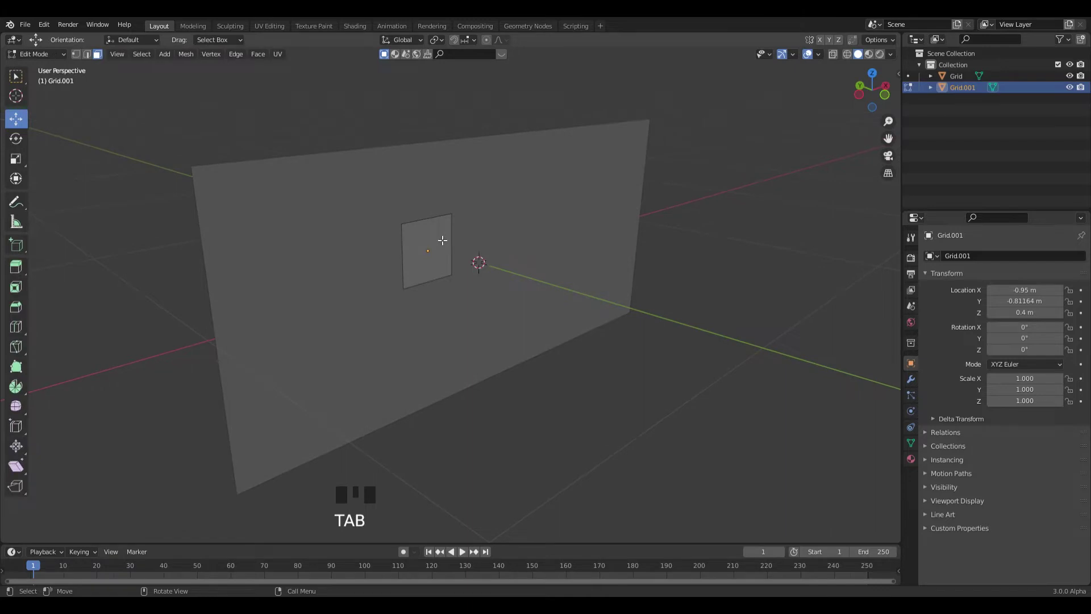
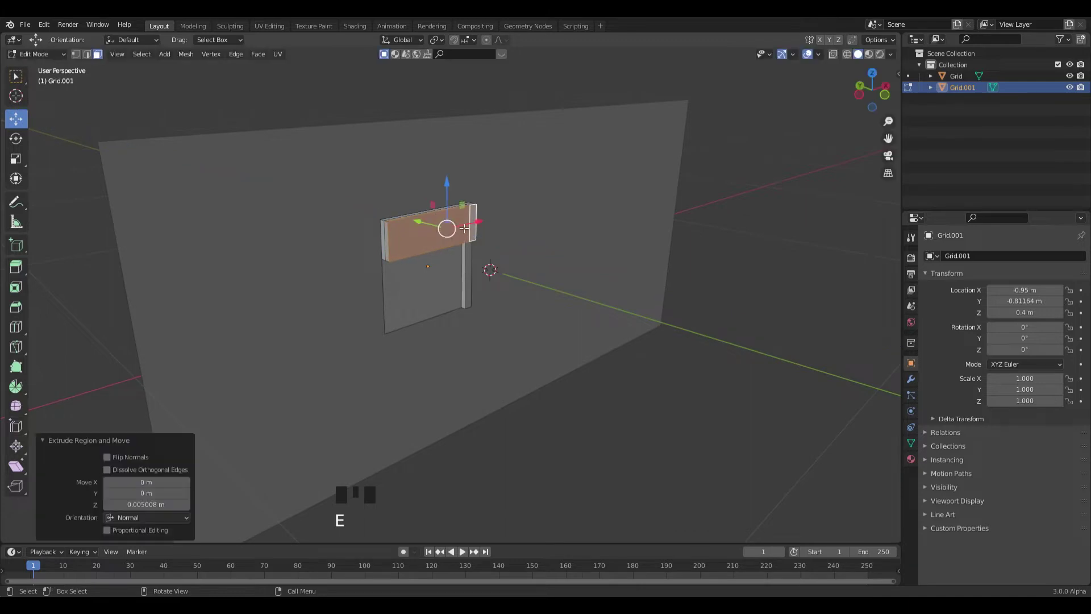
scroll("down", 3)
left_click_drag(49, 56, 418, 252)
left_click_drag(418, 253, 484, 216)
left_click(483, 216)
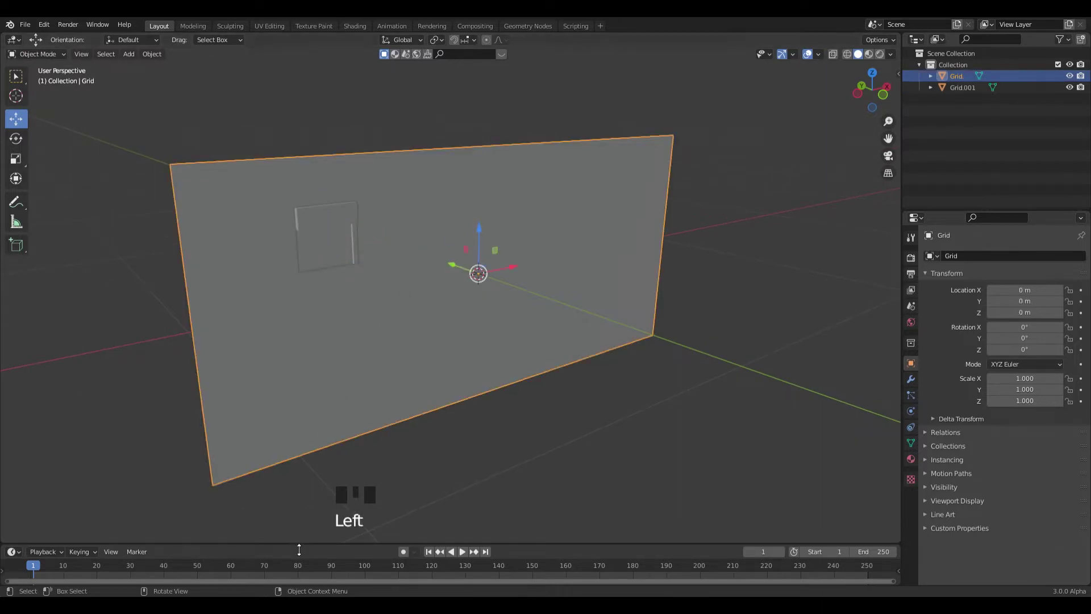
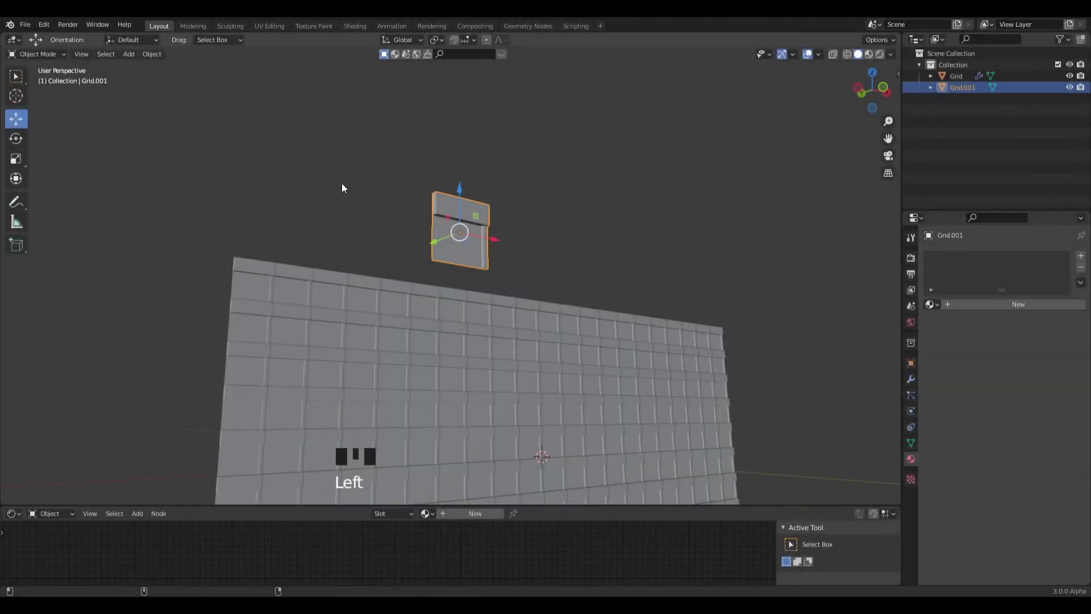
Switch the viewport to Material Preview shading.
left_click(875, 59)
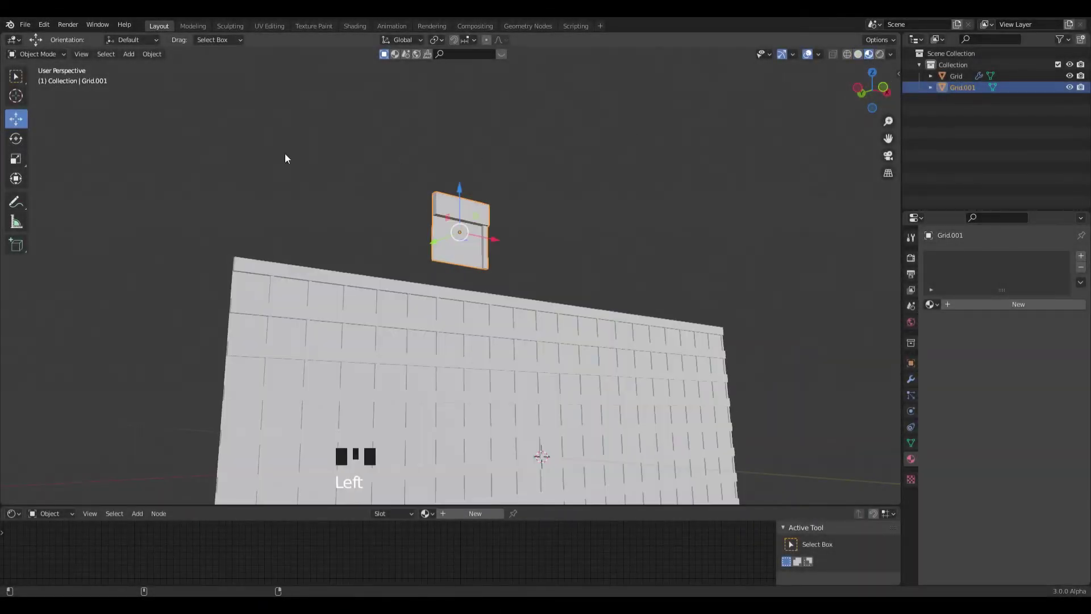
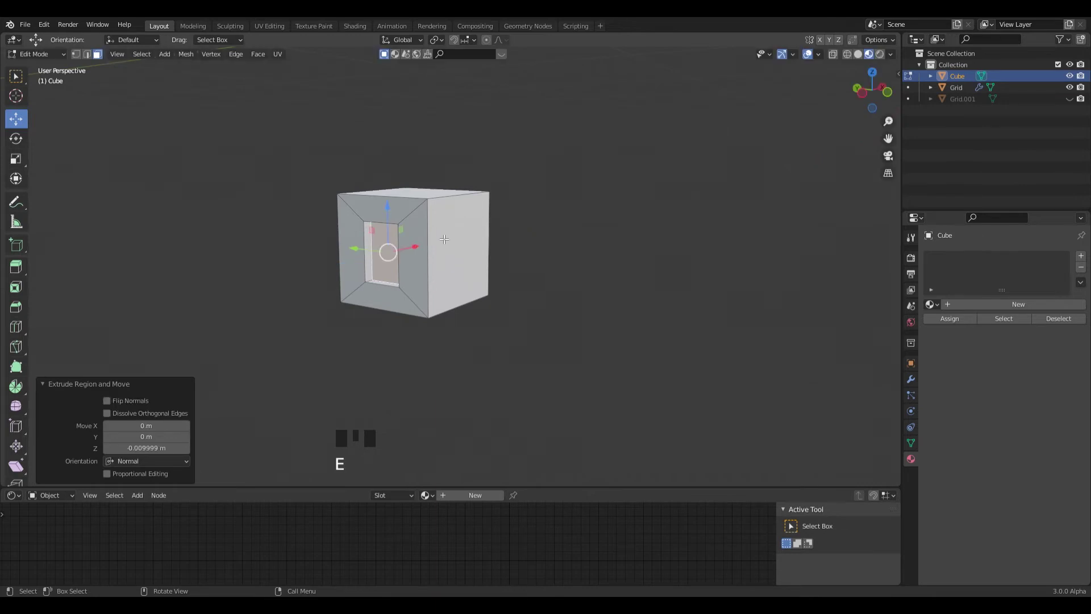
Add 'white' and 'glass' materials to the cube and assign glass to the window faces.
key("Tab")
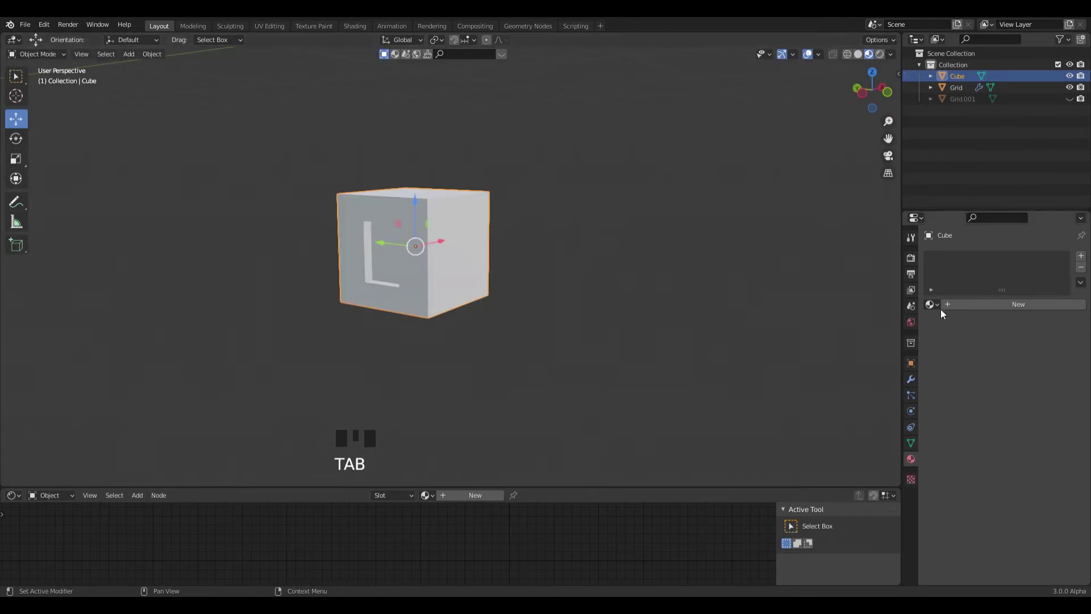
left_click_drag(942, 306, 481, 247)
key("Tab")
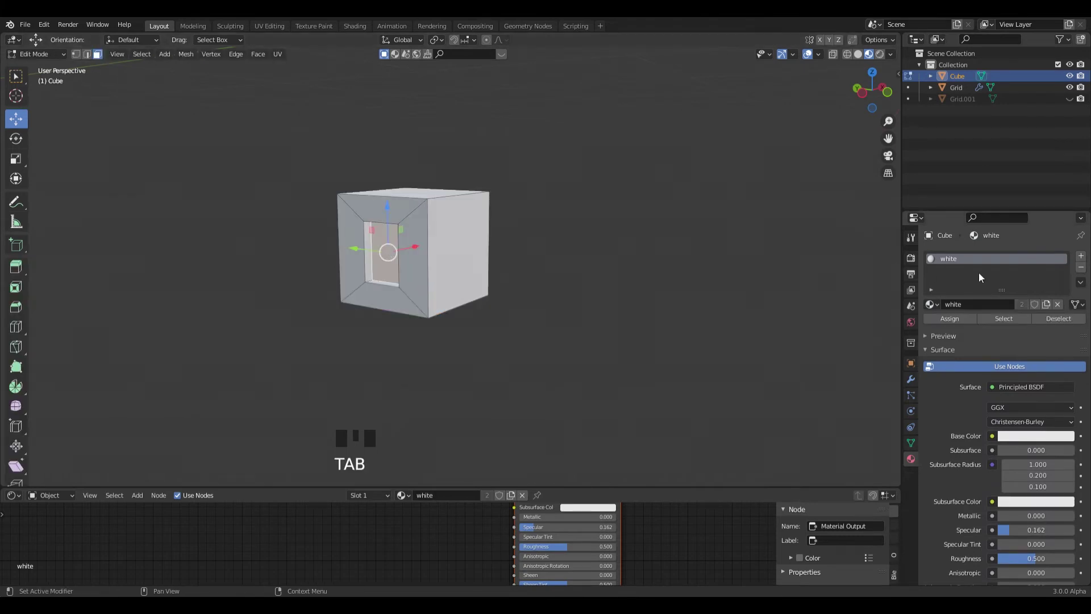
left_click_drag(1087, 259, 503, 231)
key("Tab")
scroll("down", 3)
left_click_drag(502, 234, 422, 236)
key("Tab")
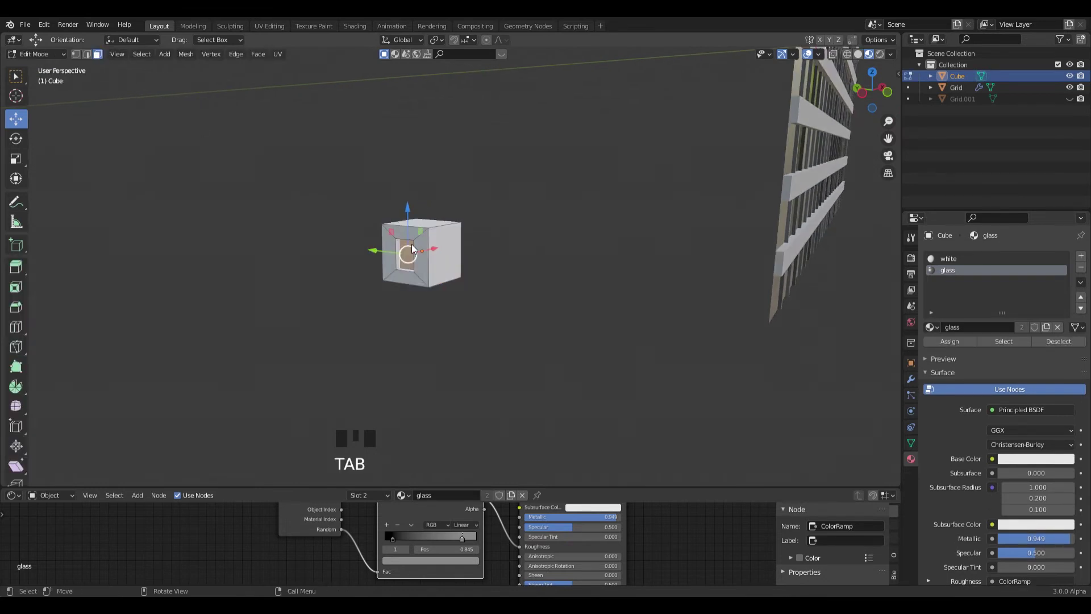
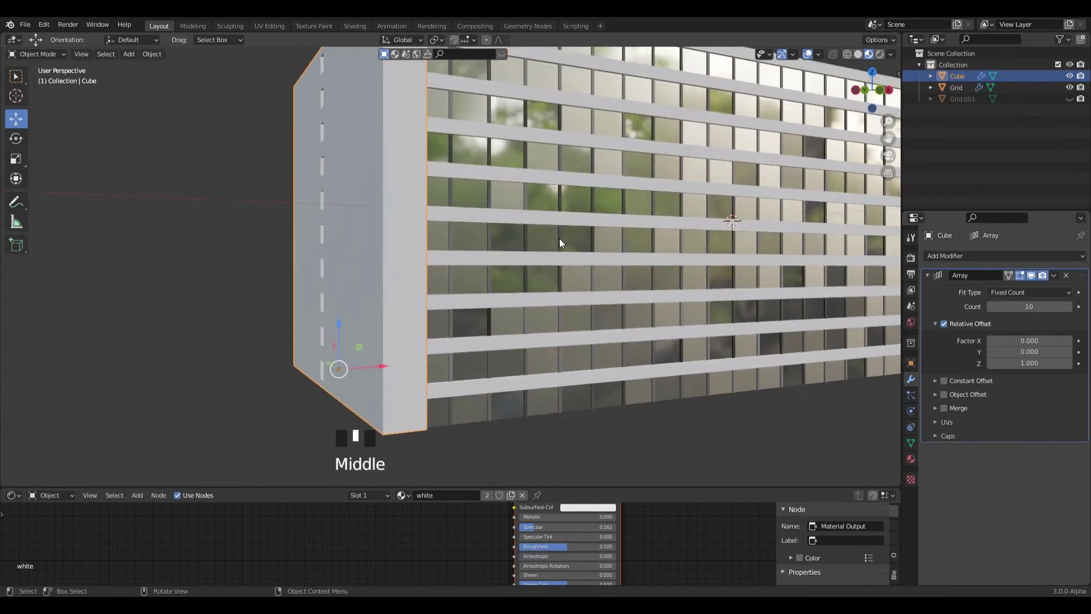
Orbit to the arrayed floor block and select it for duplication.
scroll("down", 3)
left_click_drag(563, 234, 381, 350)
left_click(381, 349)
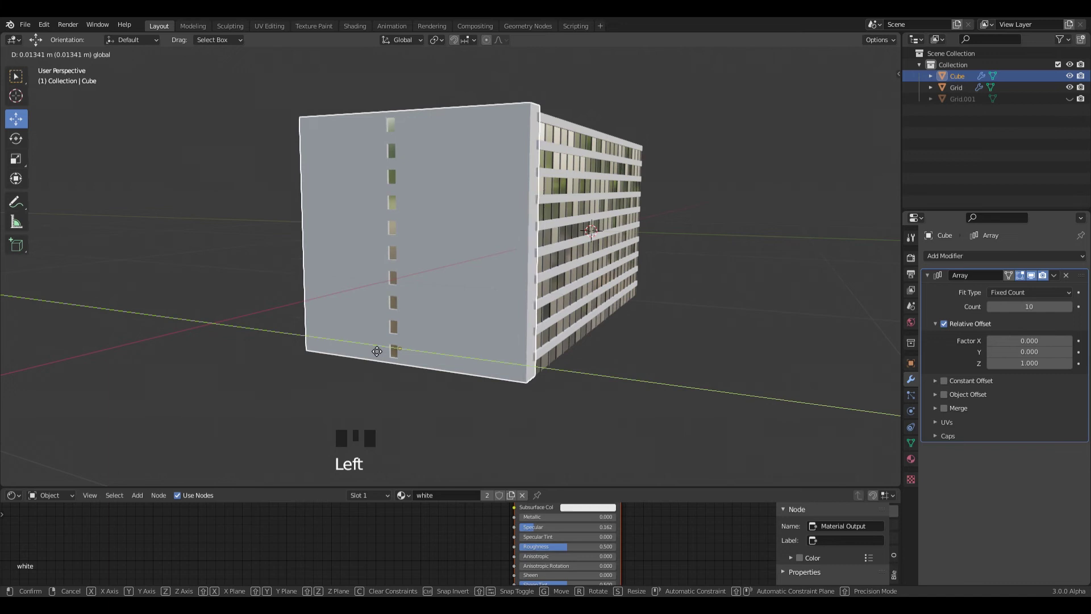
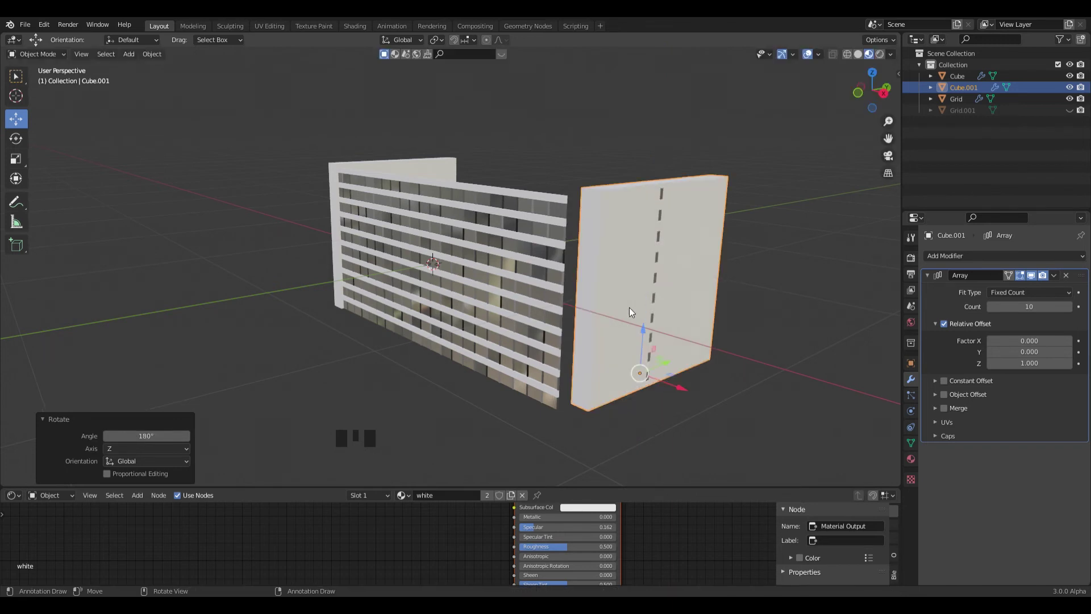
Add a Plane mesh beneath the two building blocks.
left_click_drag(646, 366, 643, 379)
left_click_drag(644, 378, 365, 322)
left_click_drag(365, 322, 541, 375)
left_click(542, 374)
left_click_drag(555, 370, 570, 332)
scroll("up", 3)
left_click_drag(139, 62, 535, 254)
Scale the plane up to about 5.24 to form the ground.
scroll("down", 3)
key("s")
scroll("up", 3)
left_click(507, 217)
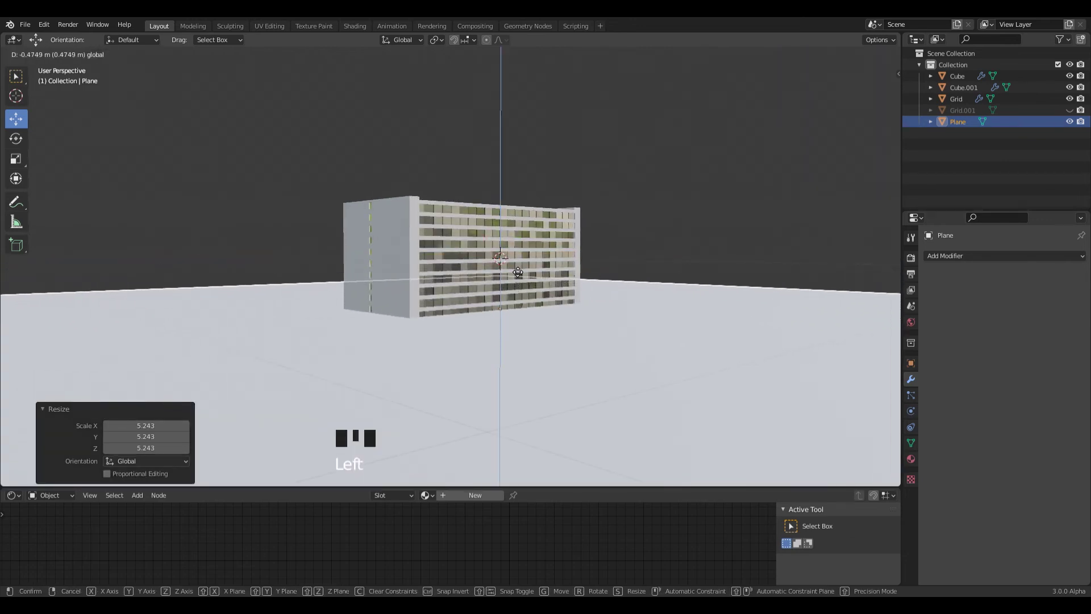
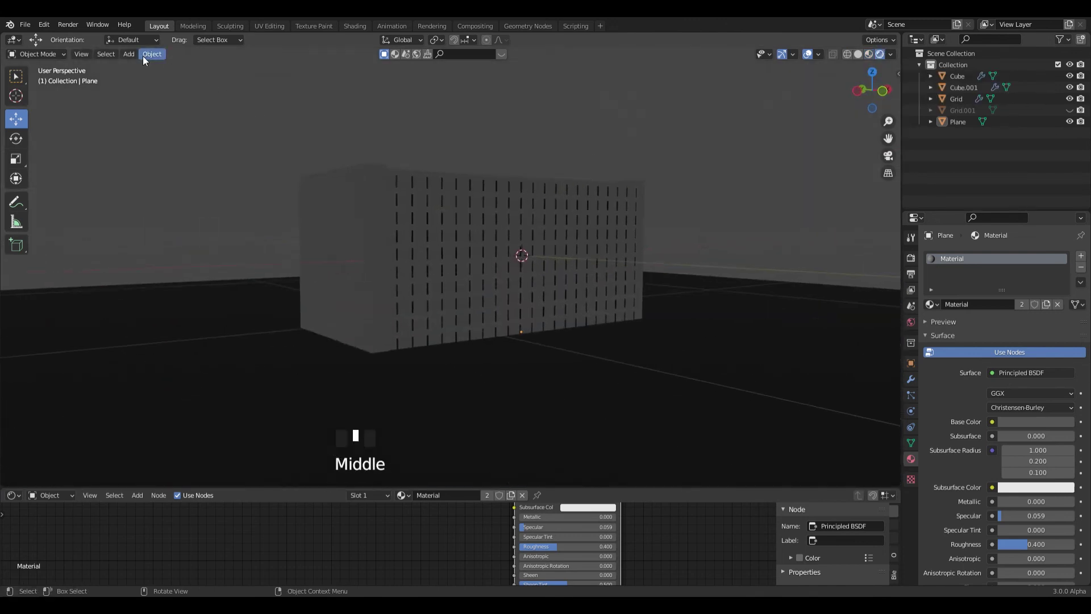
Move the sun lamp across the ground and rotate it to angle the shadows.
left_click_drag(135, 60, 233, 220)
scroll("down", 3)
left_click_drag(455, 220, 461, 255)
left_click_drag(462, 255, 692, 314)
key("r")
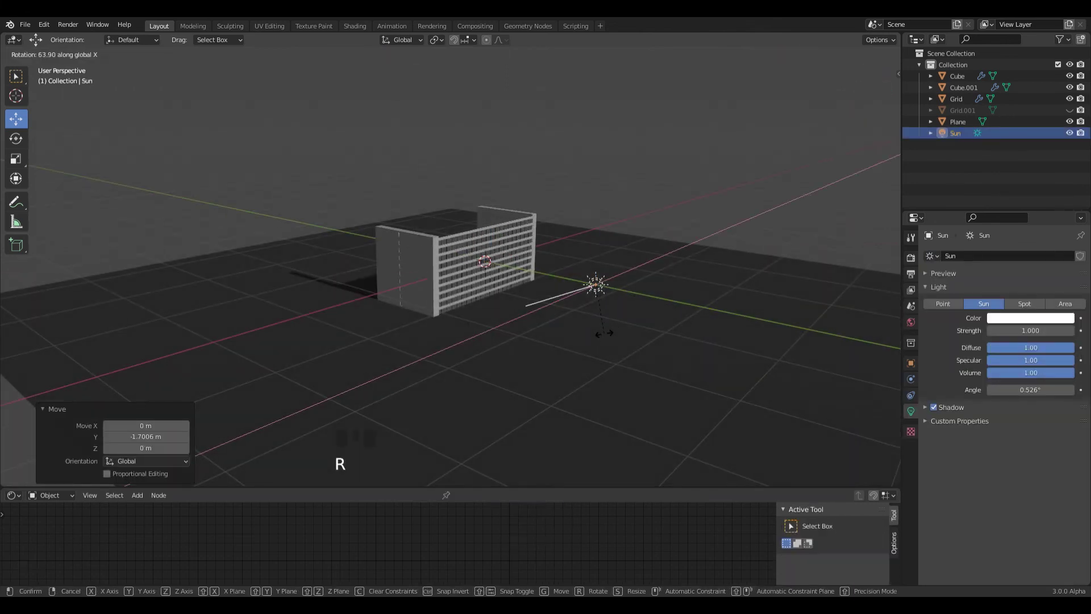